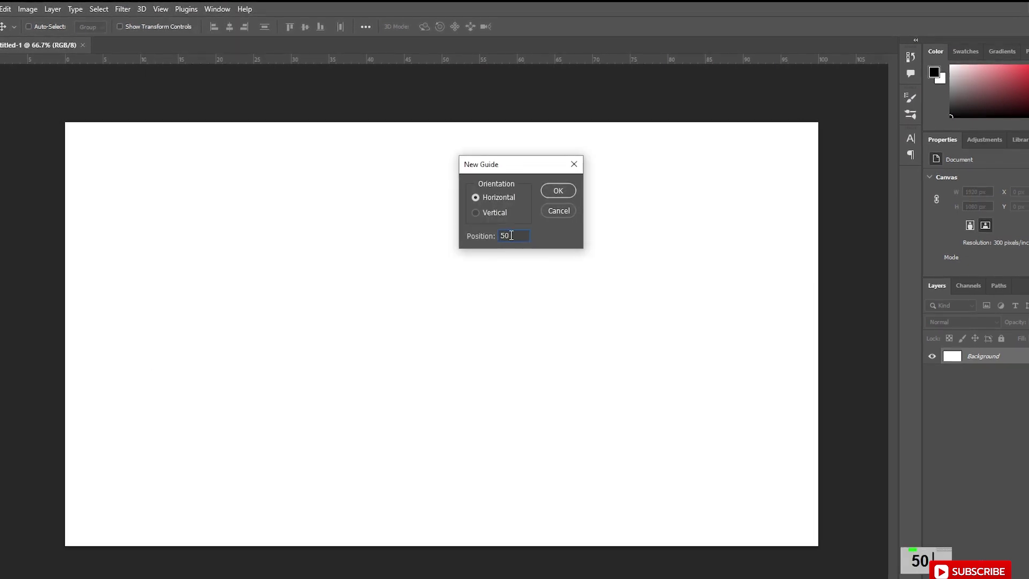
Step: Place a horizontal guide at 50% of the canvas height
text(50)
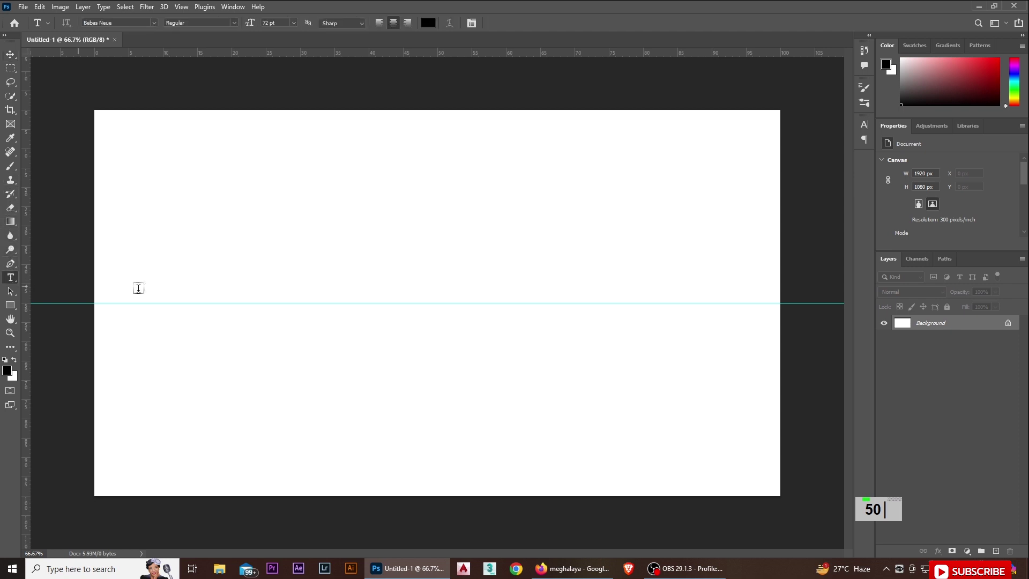
Step: Add the word BEND in Bebas Neue as a large black type layer on the guide
text(bend)
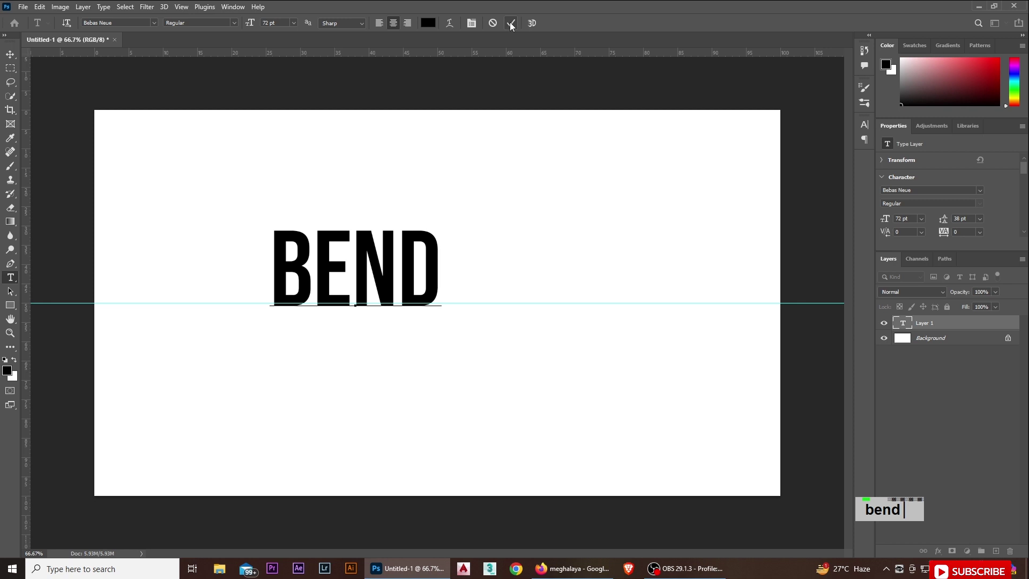
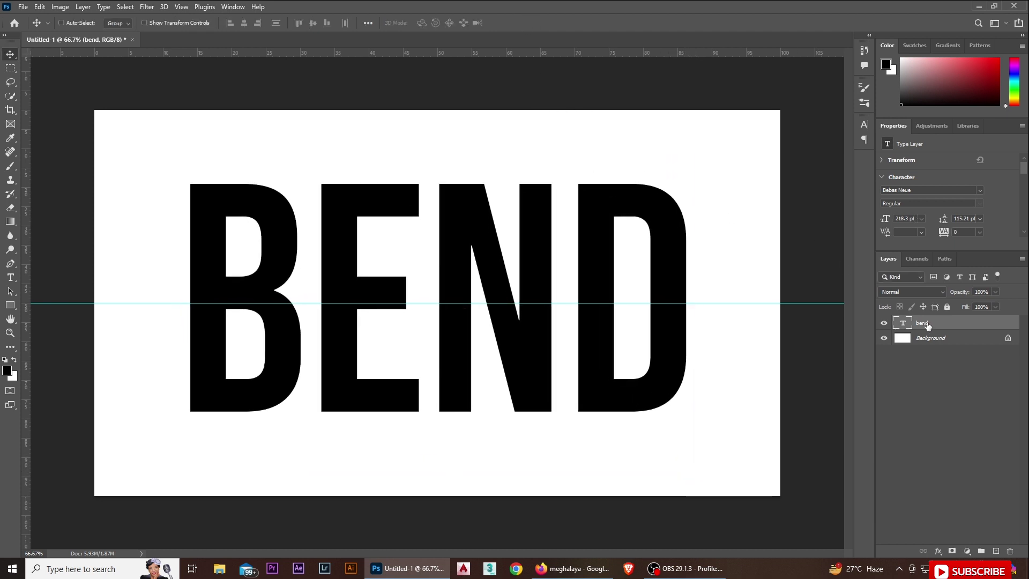
Step: Rasterize the BEND text layer into pixels
right_click(943, 327)
right_click(835, 251)
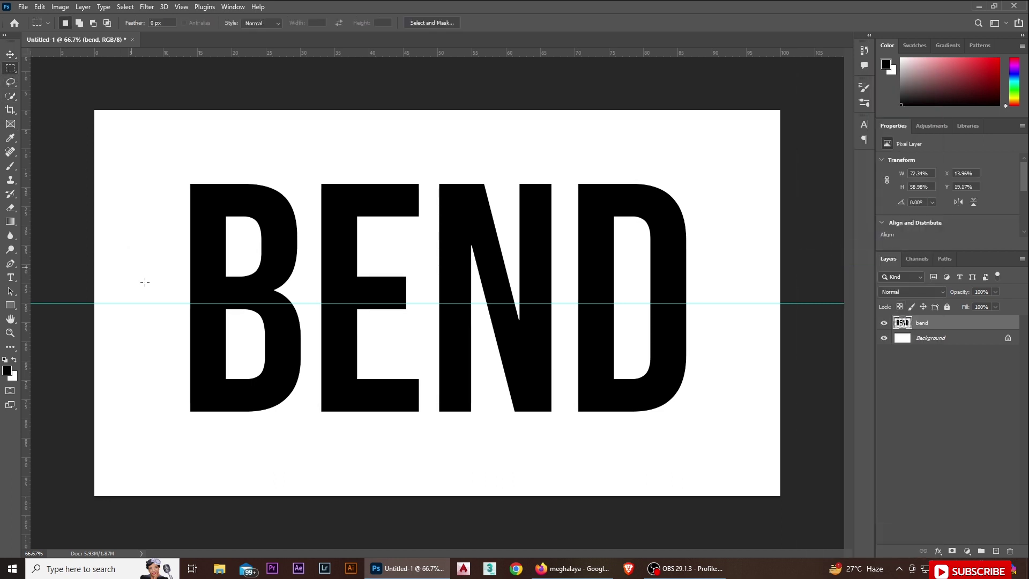
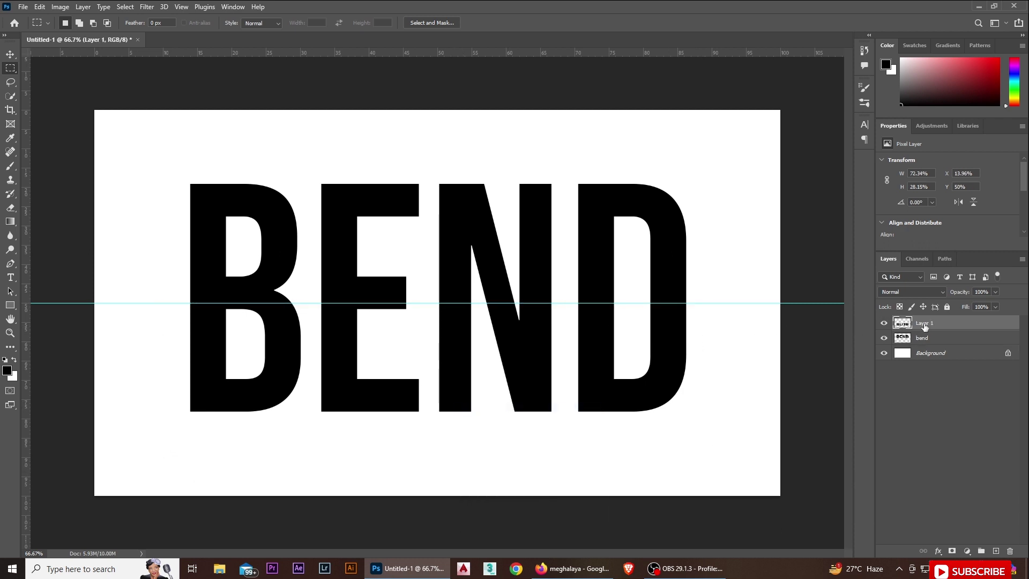
Step: Rename the split halves of BEND to 'down' and 'up'
double_click(883, 327)
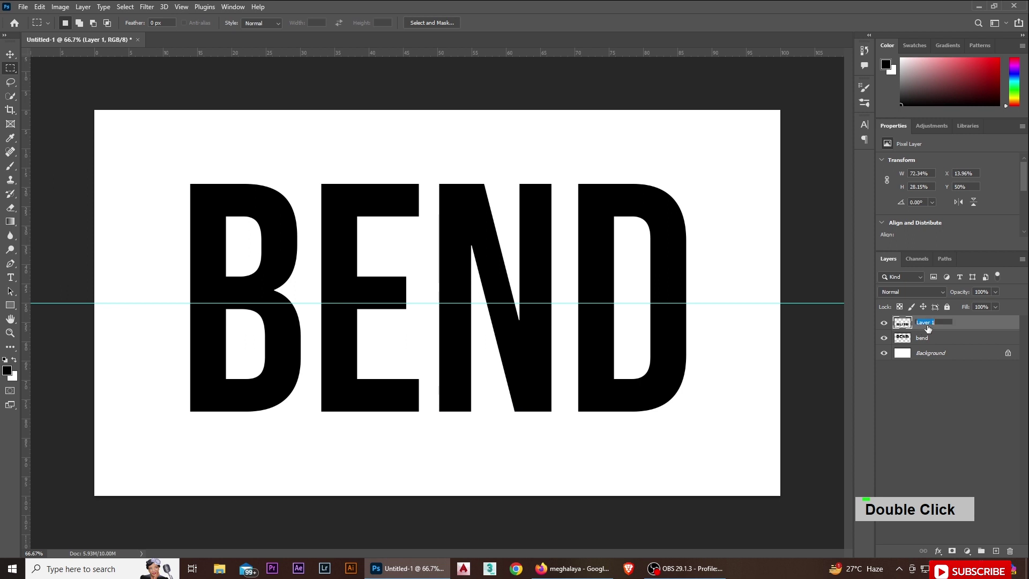
text(douwn)
key(Return)
double_click(885, 341)
text(up)
key(Return)
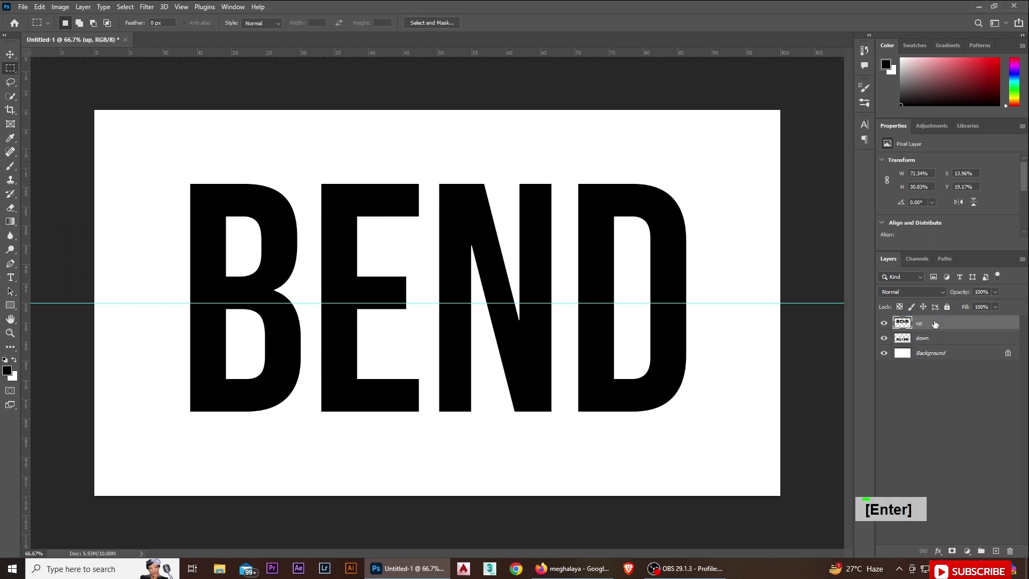
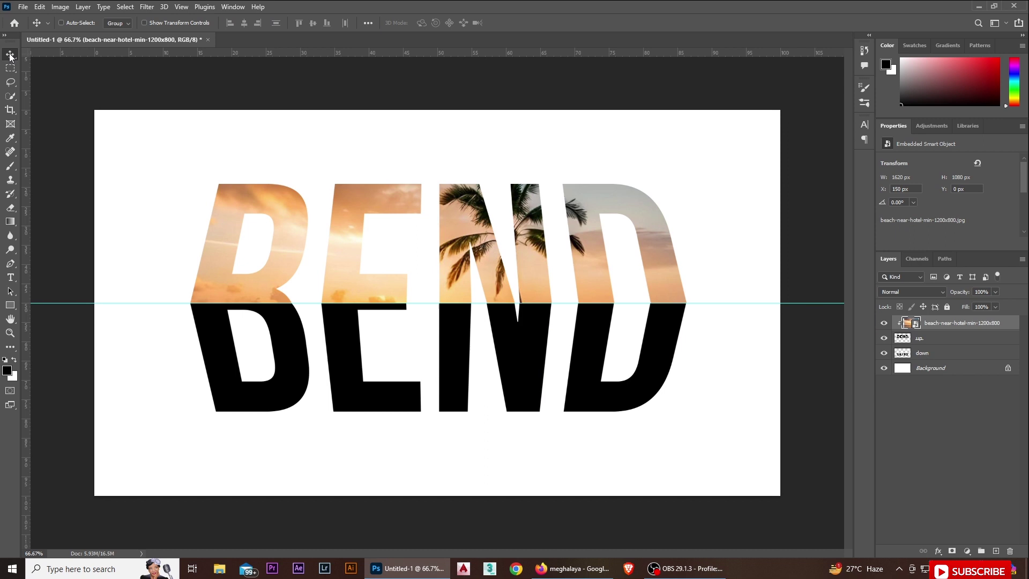
Step: Resize the beach sunset photo with Free Transform to fit BEND's top half
key(ctrl+t)
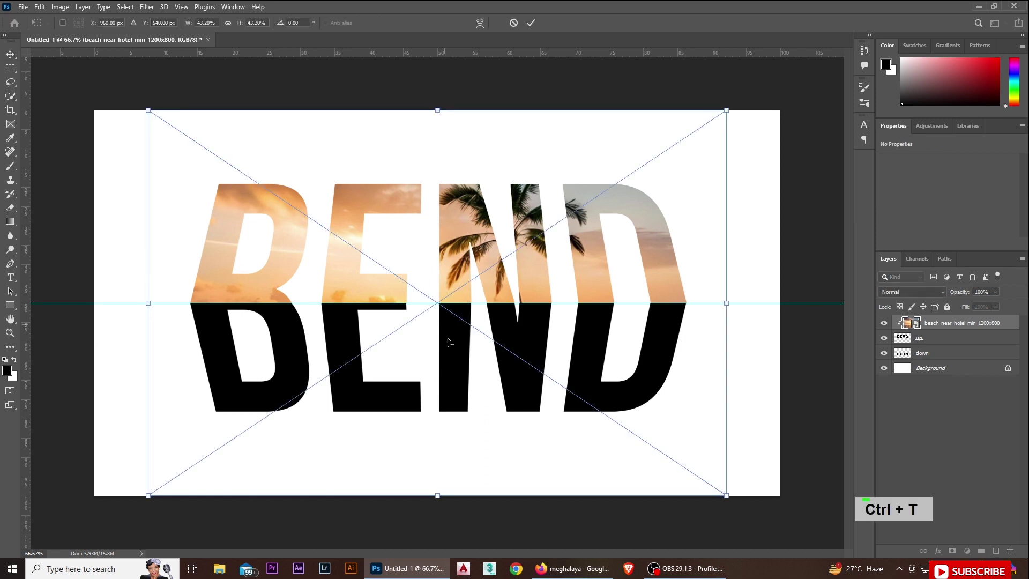
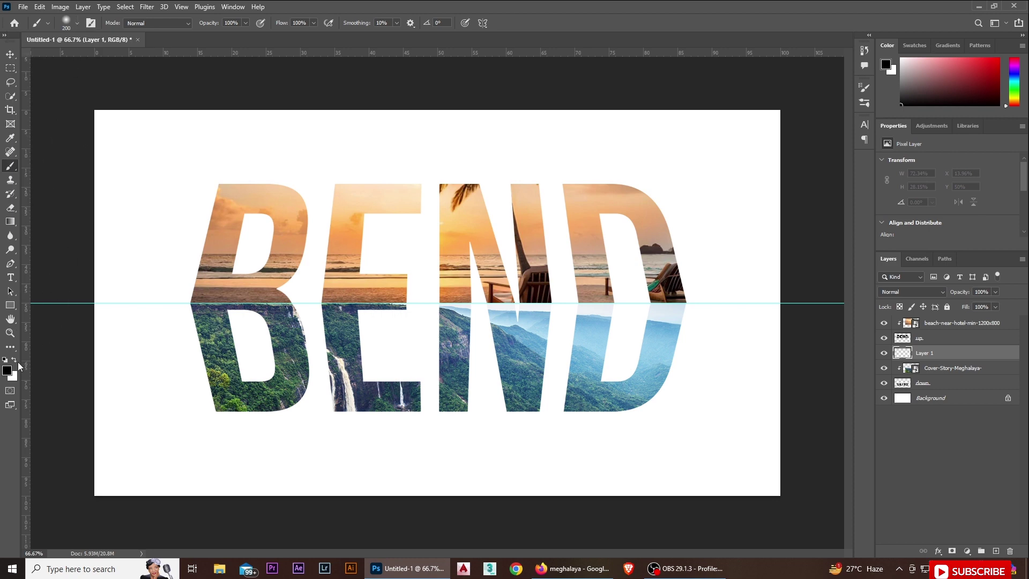
Step: Shrink the brush and paint a soft white glow along the seam beside BEND
text([[[[[[[)
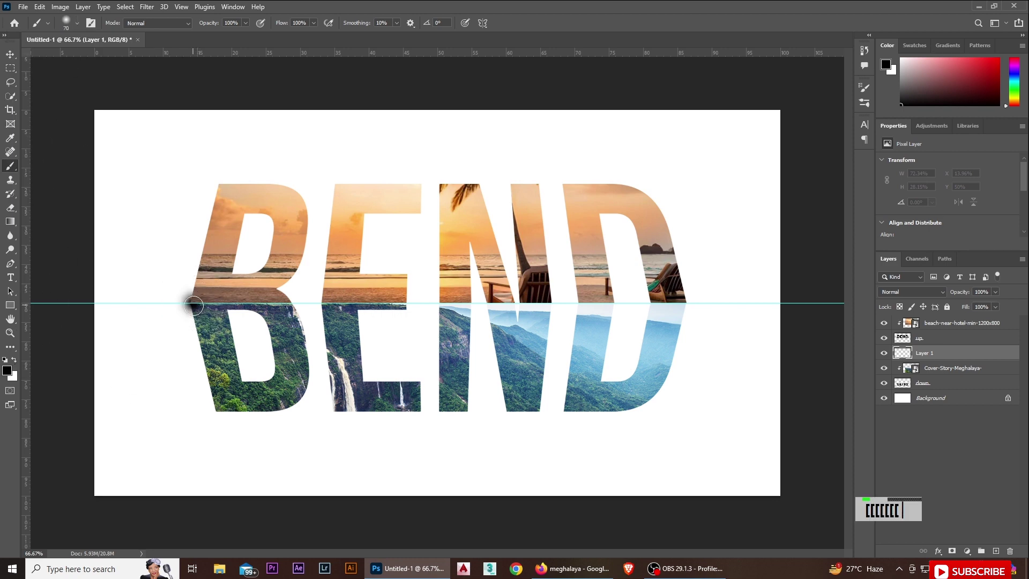
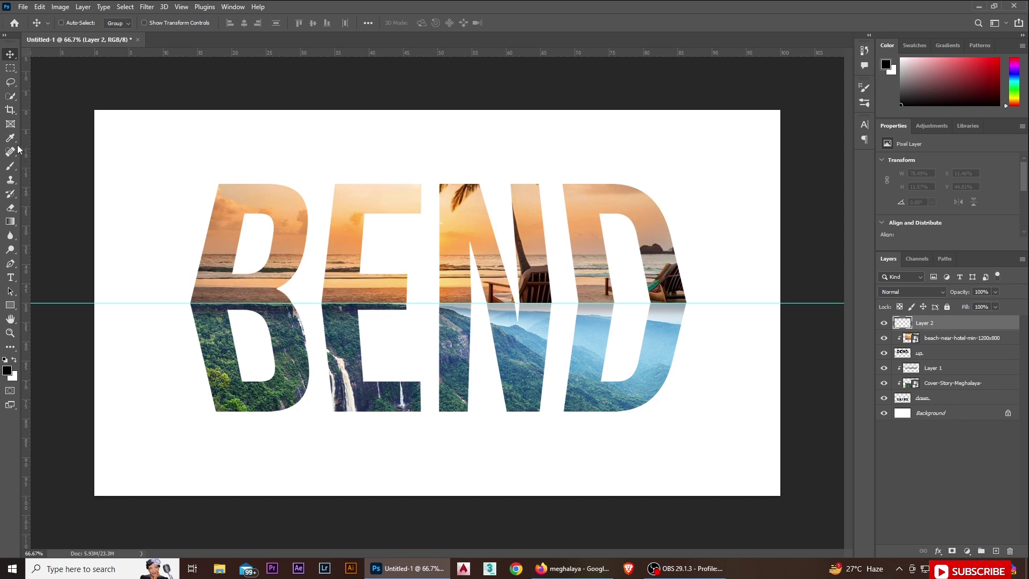
text(b)
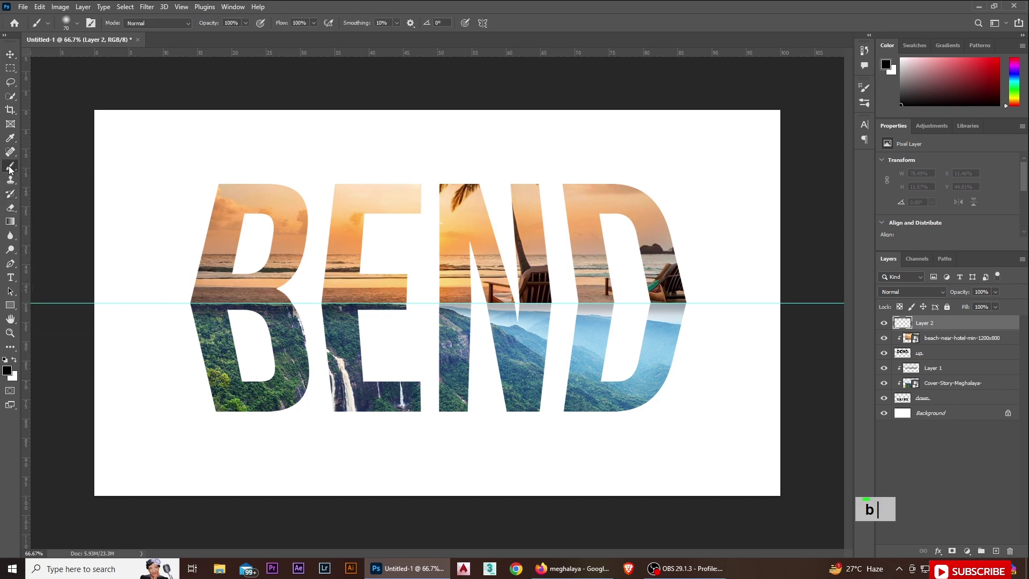